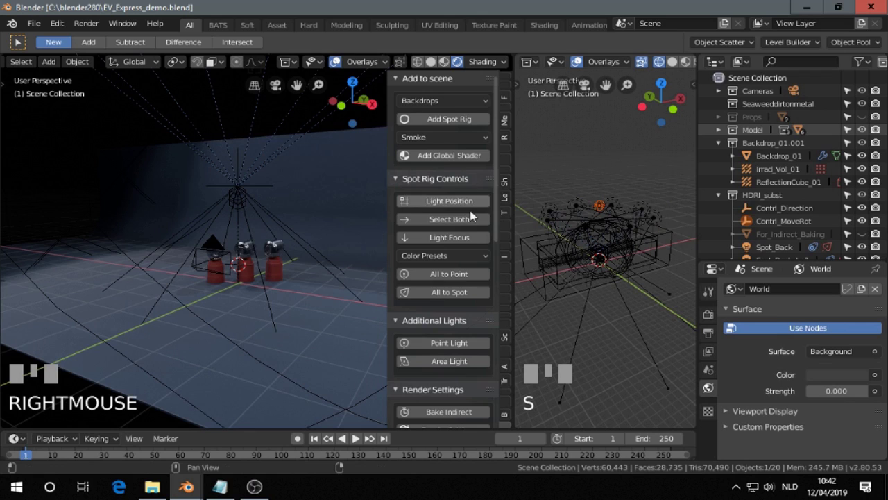
# Step: Select the spot light and target together and shift the rig about 3.2 m along Y
pyautogui.click(470, 220)
pyautogui.press('r')
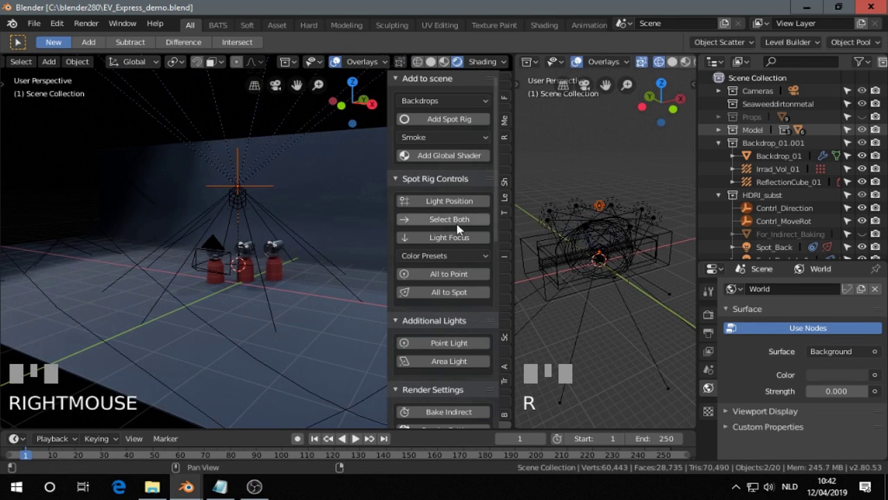
pyautogui.click(458, 243)
pyautogui.press('g')
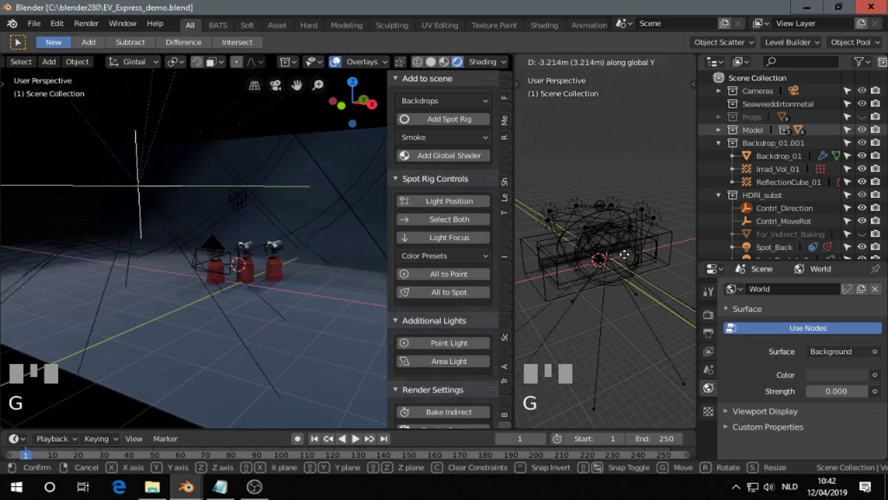
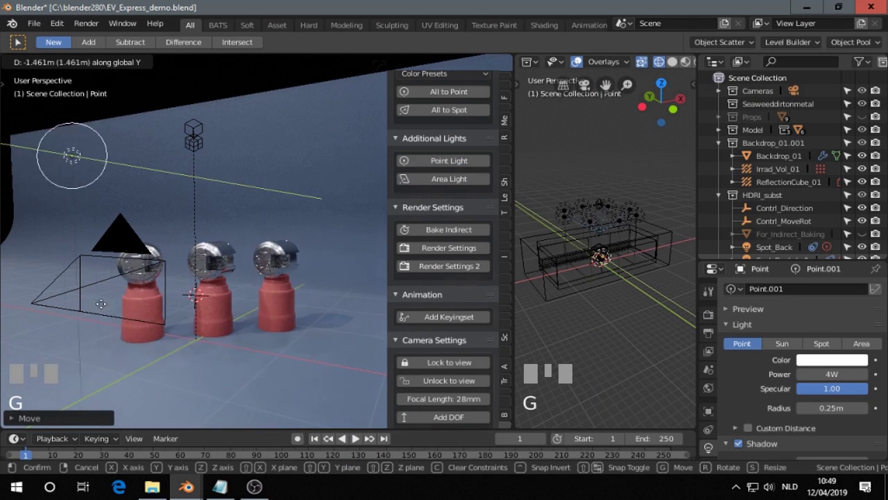
# Step: Confirm the point light's new position in front of the backdrop
pyautogui.click(320, 283)
pyautogui.press('x')
pyautogui.press('x')
# Step: Add an area light and raise it along Y to hang above the three products
pyautogui.click(453, 186)
pyautogui.press('g')
pyautogui.moveTo(157, 249); pyautogui.dragTo(655, 293)
pyautogui.click(655, 294)
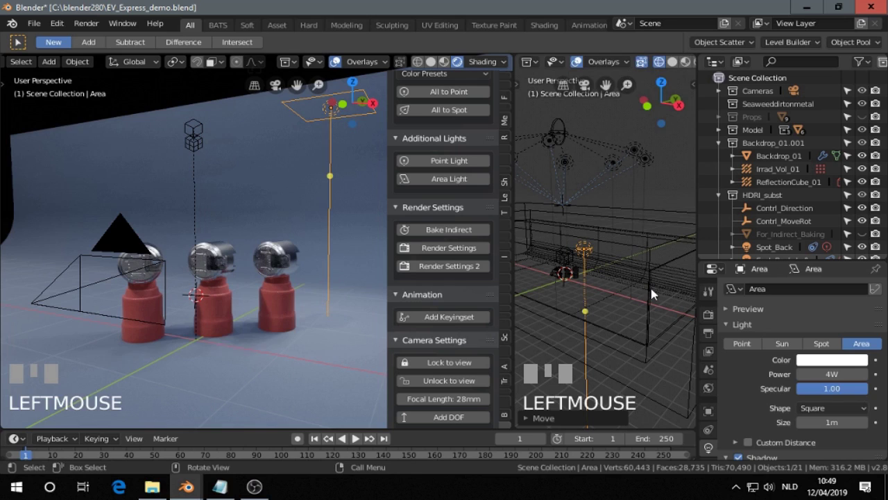
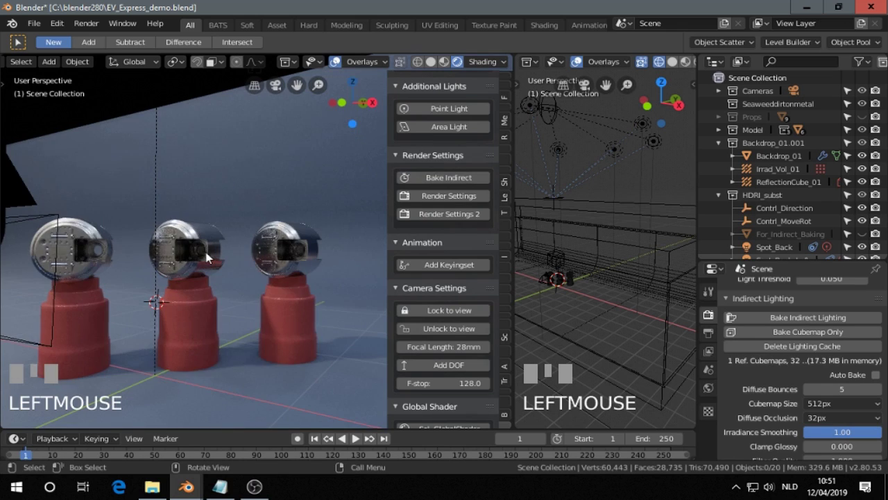
# Step: Orbit and zoom around the lit products to inspect the lighting, then pull back to the whole scene
pyautogui.moveTo(210, 257); pyautogui.dragTo(429, 199)
pyautogui.moveTo(429, 199); pyautogui.dragTo(407, 228)
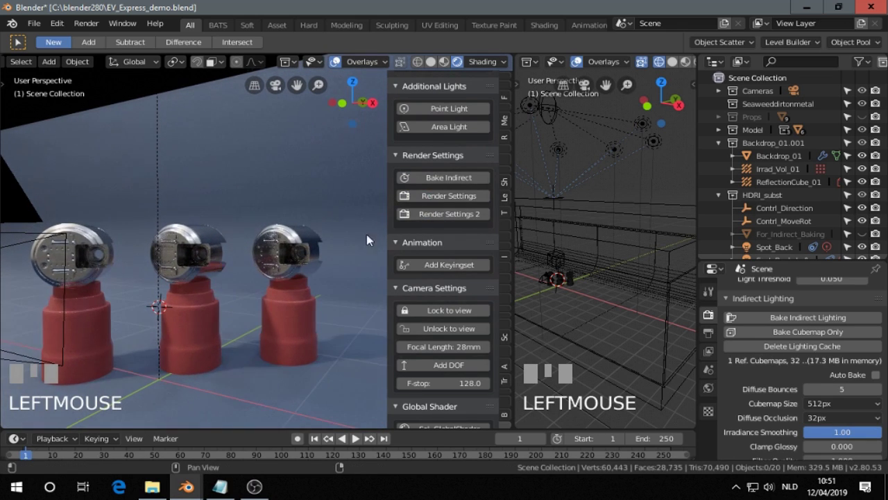
pyautogui.moveTo(309, 261); pyautogui.dragTo(458, 202)
pyautogui.moveTo(458, 201); pyautogui.dragTo(168, 250)
pyautogui.moveTo(168, 251); pyautogui.dragTo(435, 221)
pyautogui.click(435, 220)
pyautogui.moveTo(307, 256); pyautogui.dragTo(408, 218)
pyautogui.moveTo(408, 218); pyautogui.dragTo(445, 298)
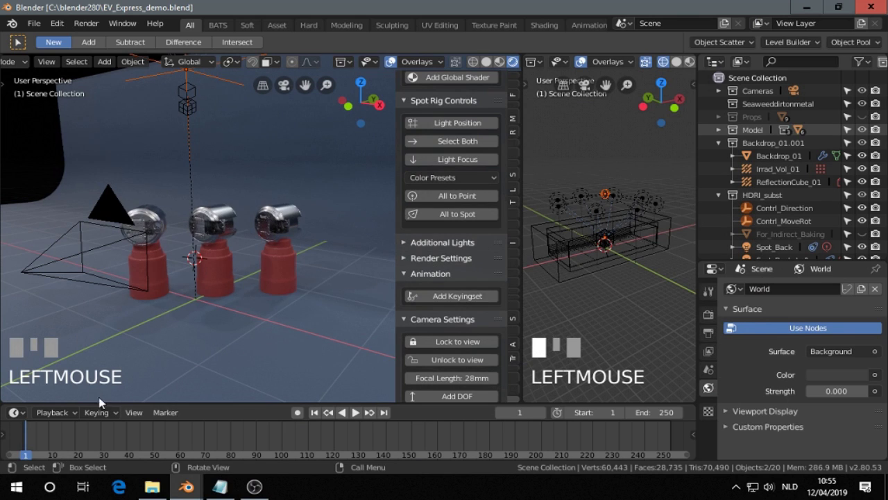
# Step: At frame 40, reposition the spot lights and keyframe the rig
pyautogui.moveTo(108, 418); pyautogui.dragTo(130, 444)
pyautogui.rightClick(131, 443)
pyautogui.moveTo(434, 179); pyautogui.dragTo(628, 300)
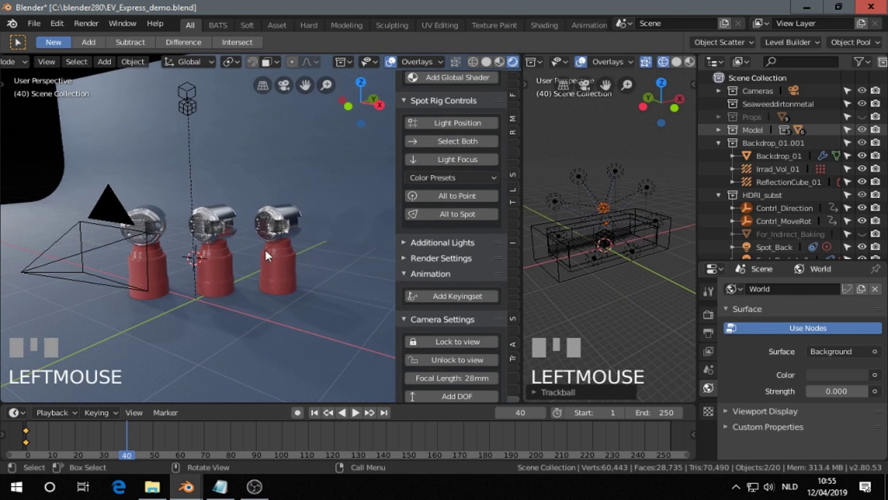
pyautogui.press('i')
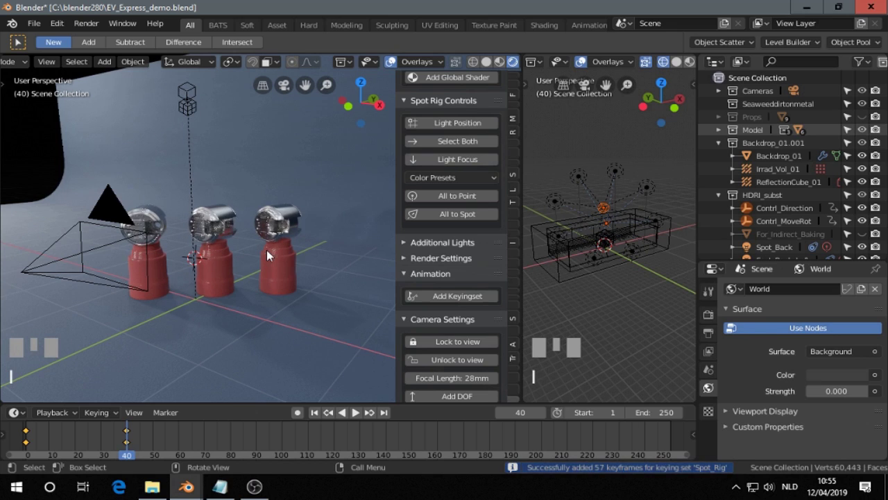
# Step: At frame 80, shrink the rig's spread and lower it about 4 m, keyframe it, and return to frame 1
pyautogui.rightClick(236, 433)
pyautogui.moveTo(440, 184); pyautogui.dragTo(614, 254)
pyautogui.press('s')
pyautogui.rightClick(614, 255)
pyautogui.press('s')
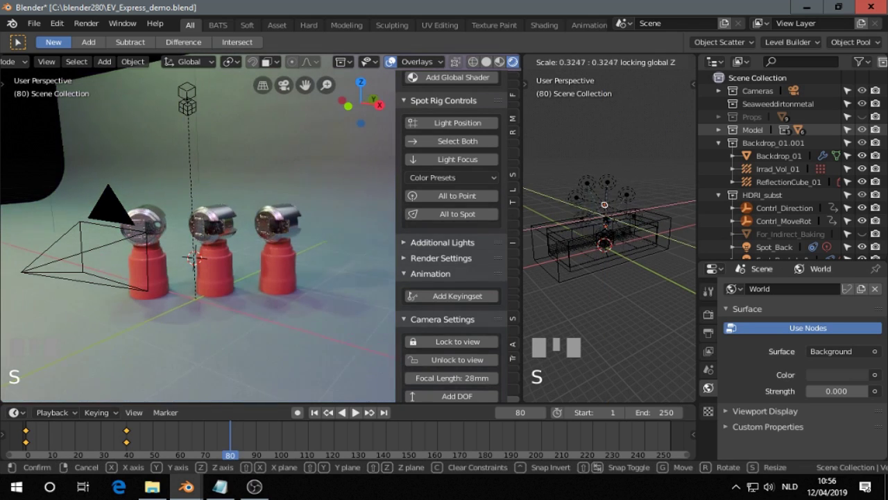
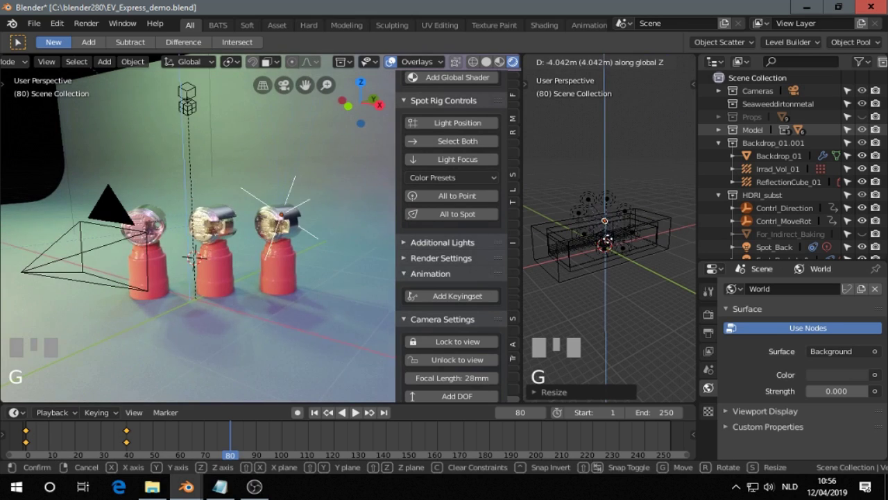
pyautogui.click(609, 235)
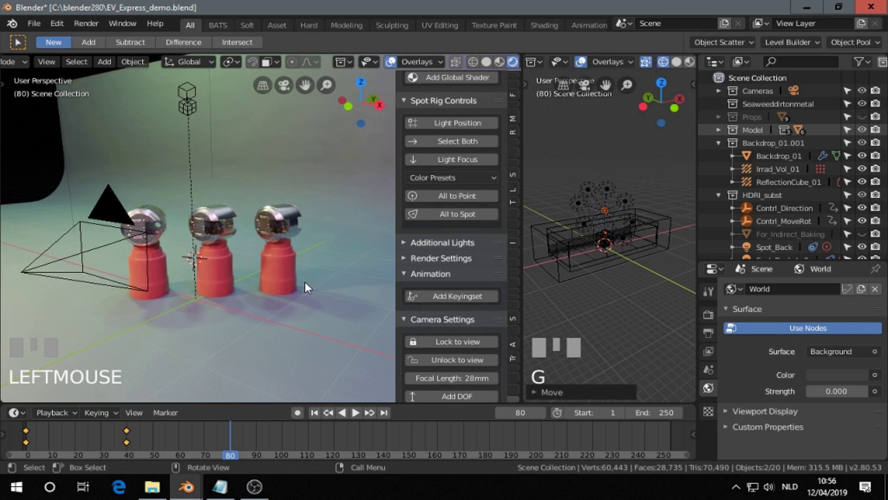
pyautogui.press('i')
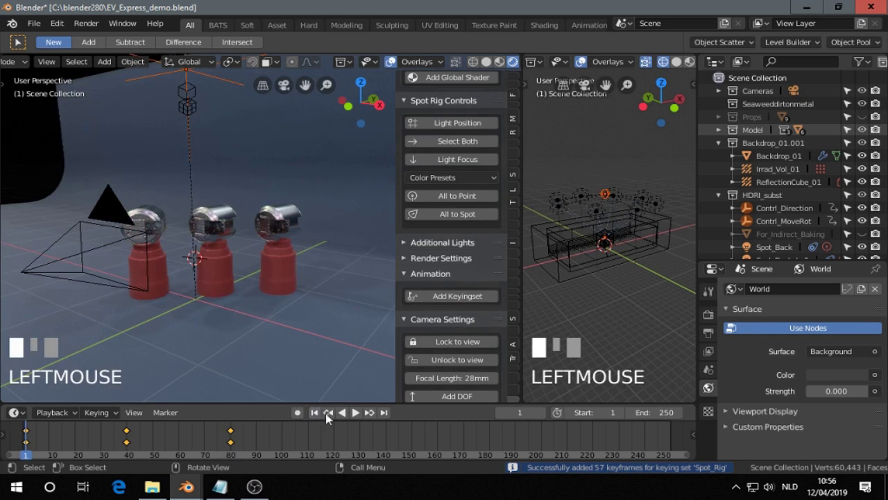
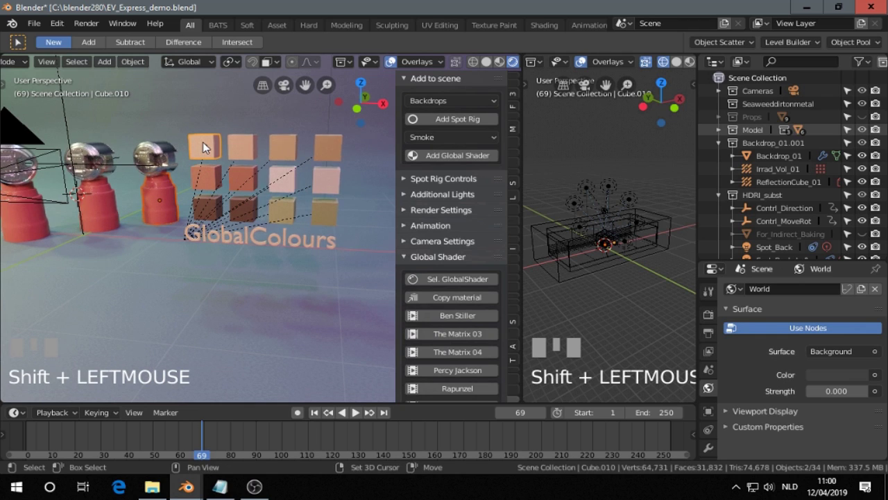
# Step: Copy palette swatch colours onto the three product bases, using the dark bottom-row swatch for the first
pyautogui.click(464, 304)
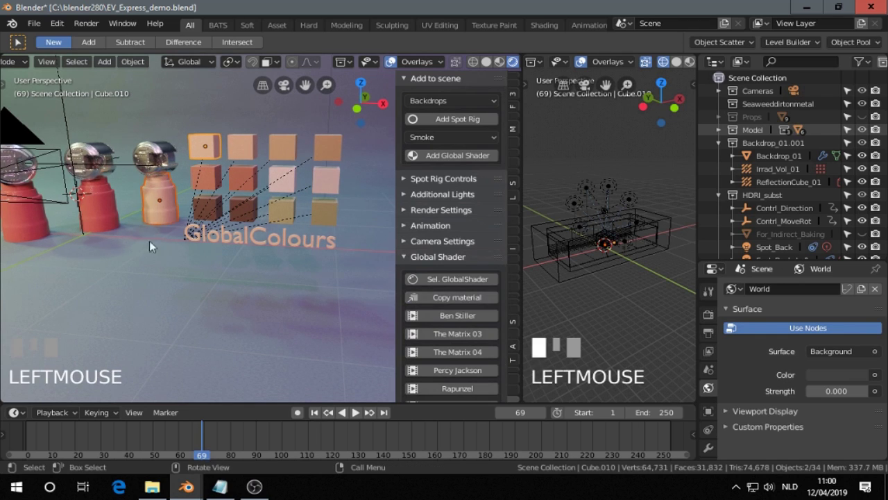
pyautogui.click(113, 215)
pyautogui.click(248, 180)
pyautogui.click(436, 299)
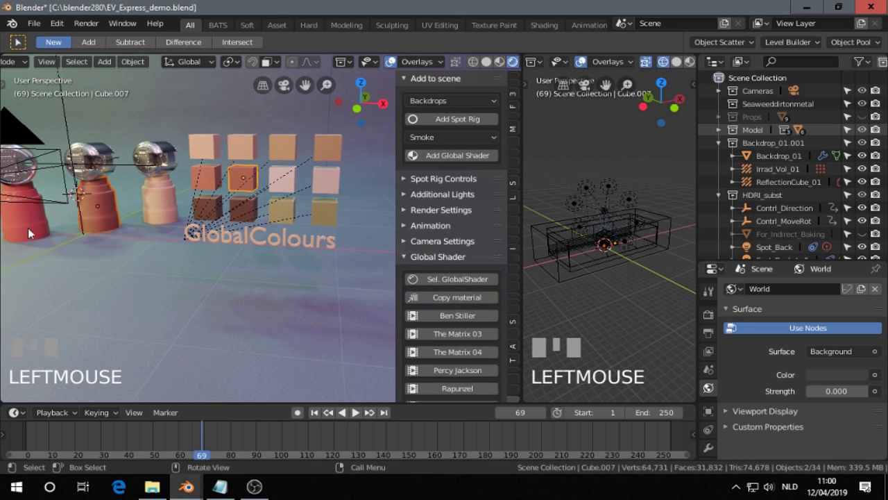
pyautogui.click(31, 228)
pyautogui.click(253, 213)
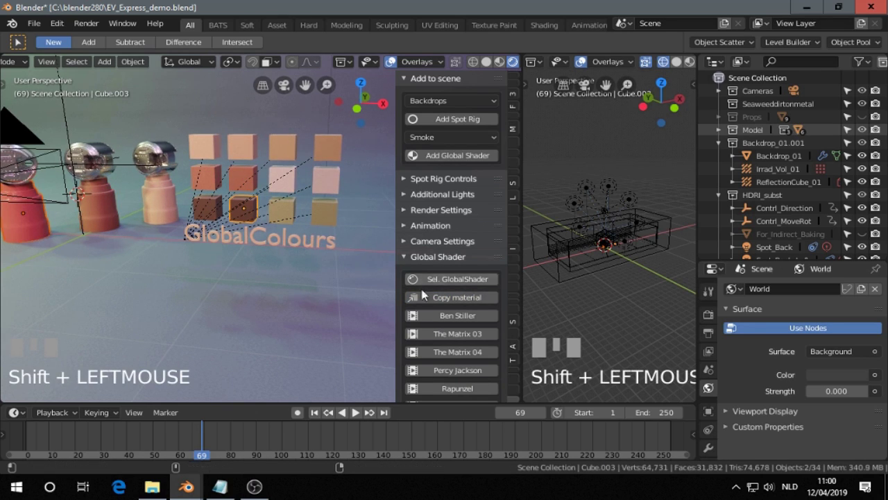
pyautogui.click(438, 303)
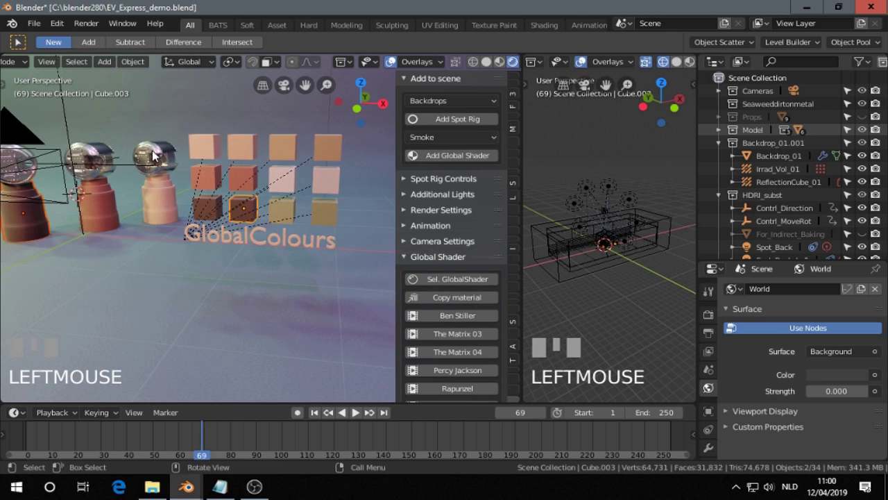
# Step: Copy the yellow and top-right swatch colours onto the product heads
pyautogui.click(156, 156)
pyautogui.click(292, 217)
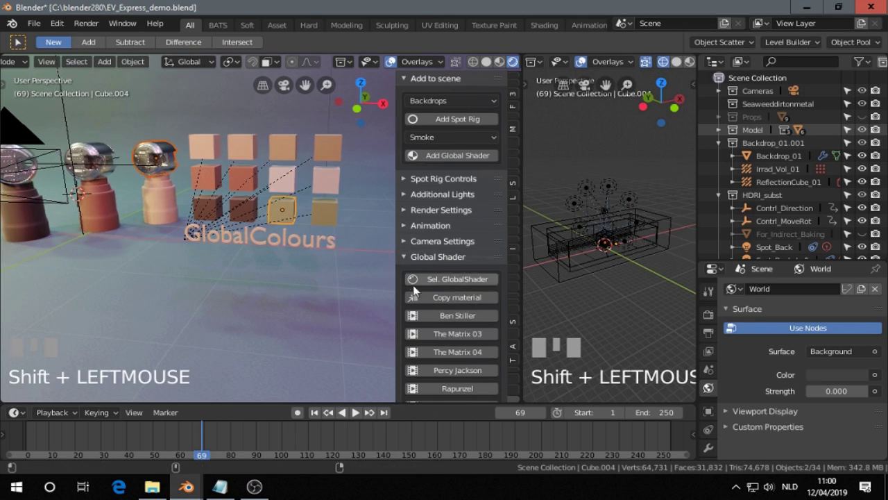
pyautogui.click(449, 300)
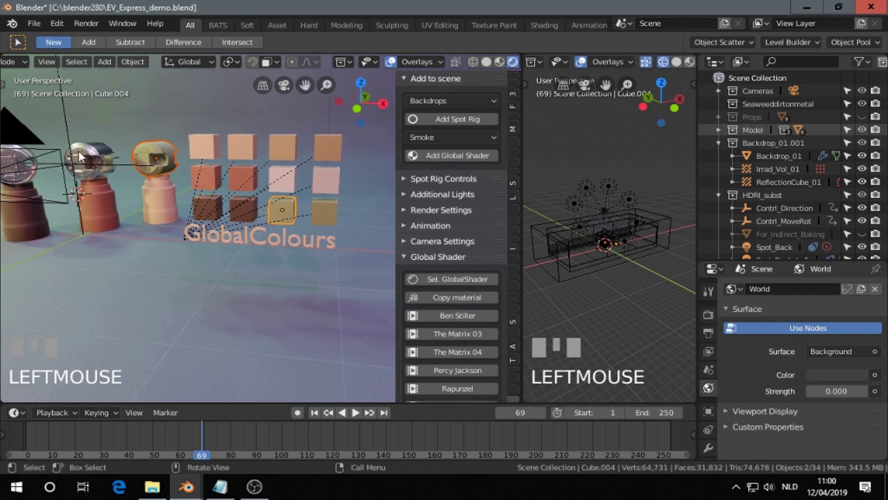
pyautogui.click(95, 159)
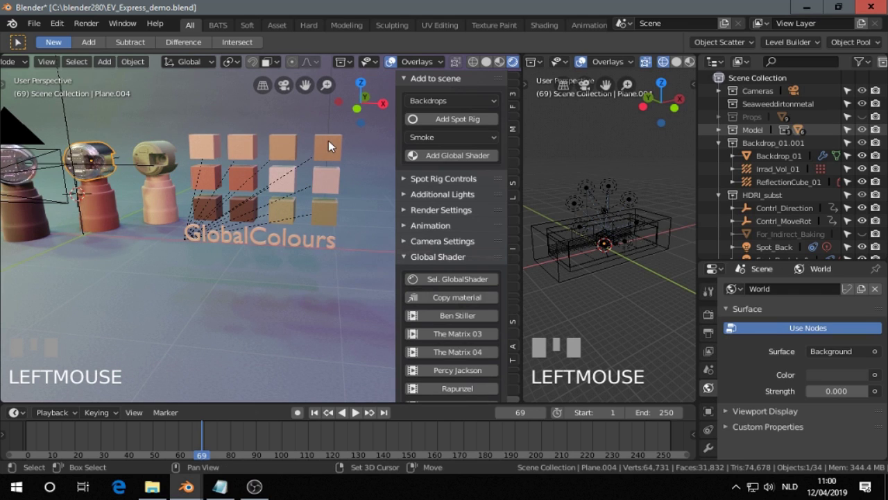
pyautogui.click(333, 145)
pyautogui.moveTo(456, 302); pyautogui.dragTo(26, 169)
pyautogui.click(30, 178)
pyautogui.click(7, 184)
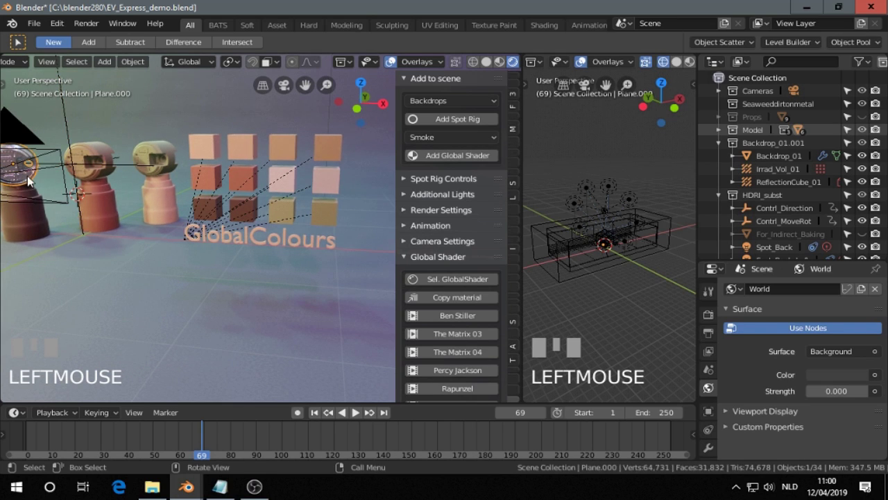
# Step: Select the GlobalColors palette object via its colour cubes and pull back to frame the whole palette grid
pyautogui.click(282, 181)
pyautogui.click(332, 186)
pyautogui.click(290, 186)
pyautogui.click(37, 184)
pyautogui.click(344, 185)
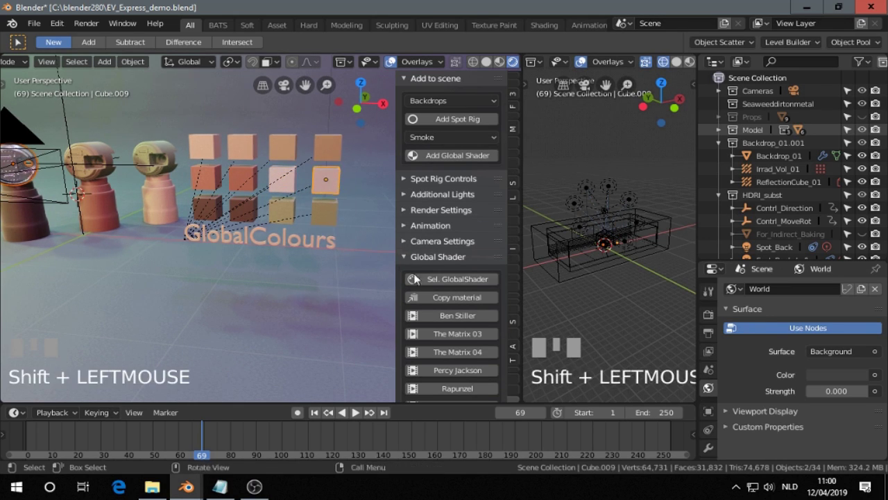
pyautogui.moveTo(454, 304); pyautogui.dragTo(451, 315)
pyautogui.moveTo(451, 315); pyautogui.dragTo(281, 248)
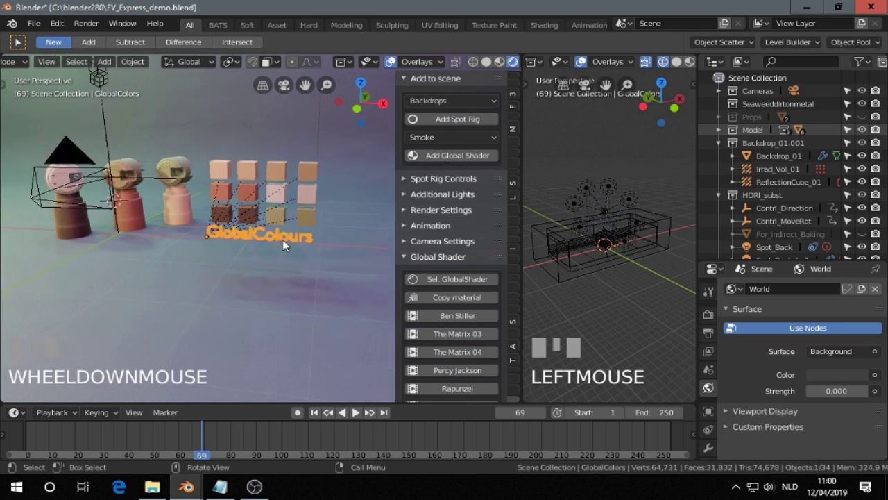
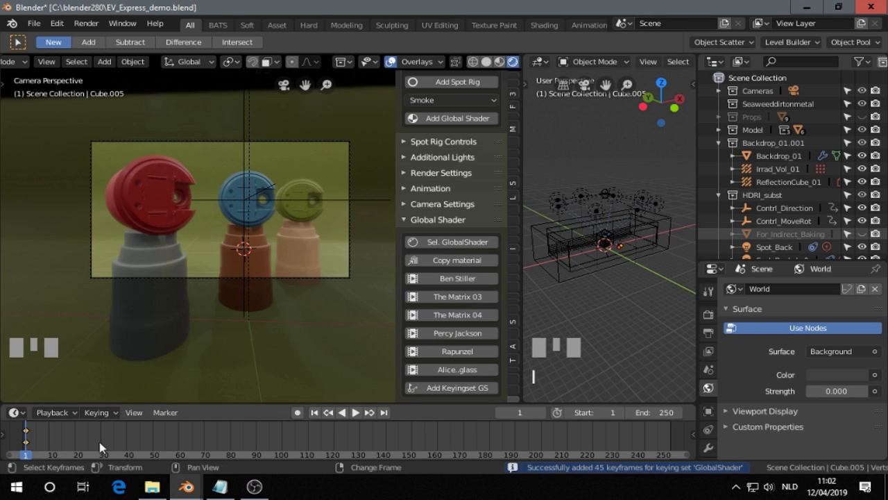
# Step: Scrub through the animation frames and switch to a different colour palette preset
pyautogui.moveTo(107, 446); pyautogui.dragTo(476, 286)
pyautogui.moveTo(476, 285); pyautogui.dragTo(272, 285)
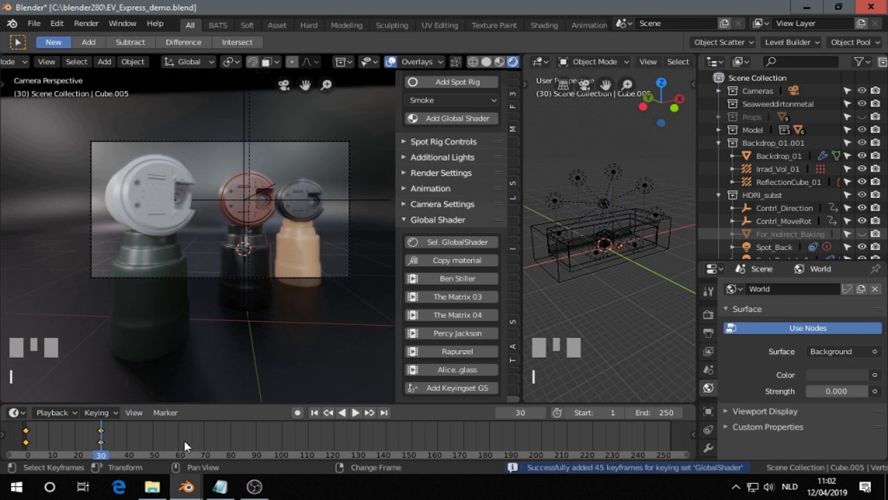
pyautogui.moveTo(181, 449); pyautogui.dragTo(345, 411)
pyautogui.click(345, 411)
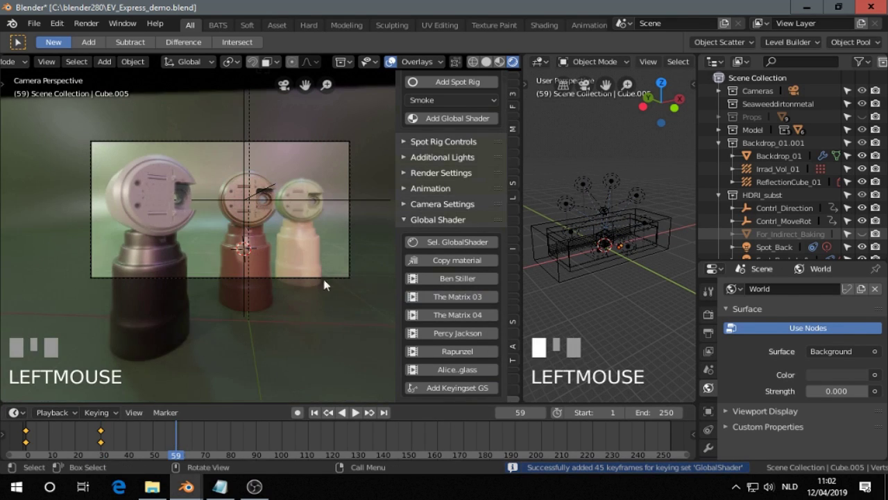
pyautogui.click(345, 411)
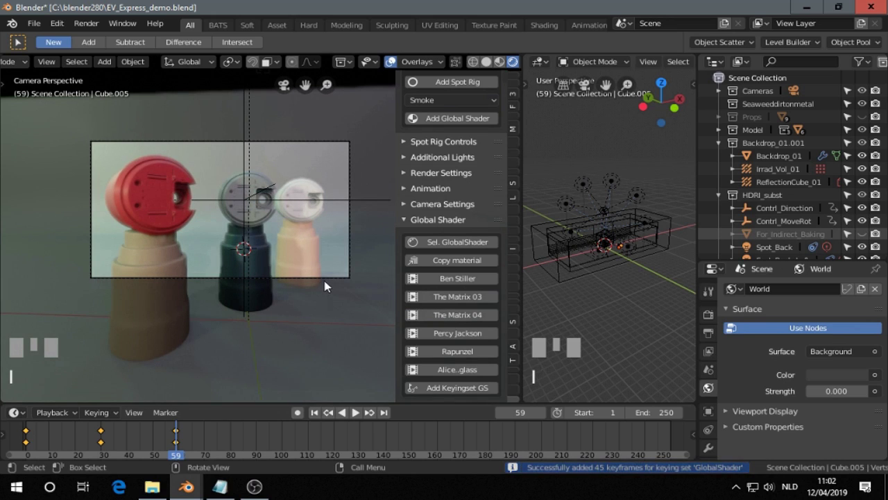
# Step: Scrub to later frames while changing the backdrop and palette colours, then return to frame 1
pyautogui.moveTo(469, 344); pyautogui.dragTo(273, 445)
pyautogui.rightClick(274, 445)
pyautogui.click(473, 337)
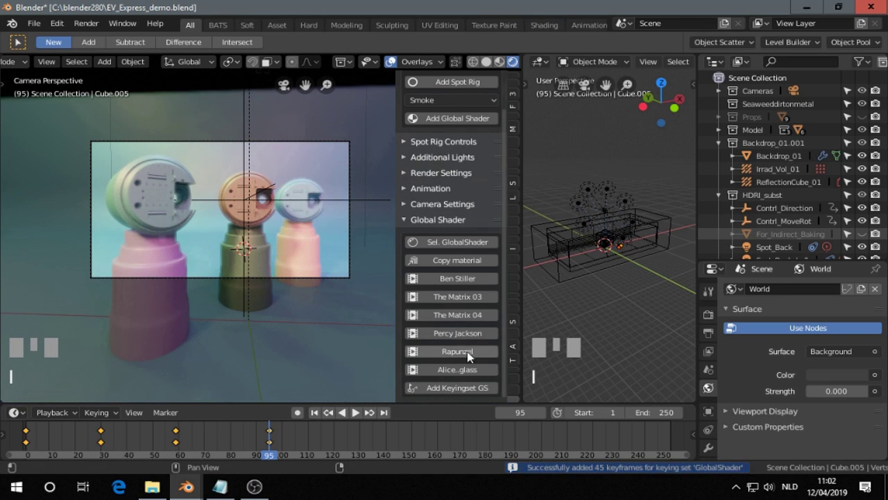
pyautogui.rightClick(339, 446)
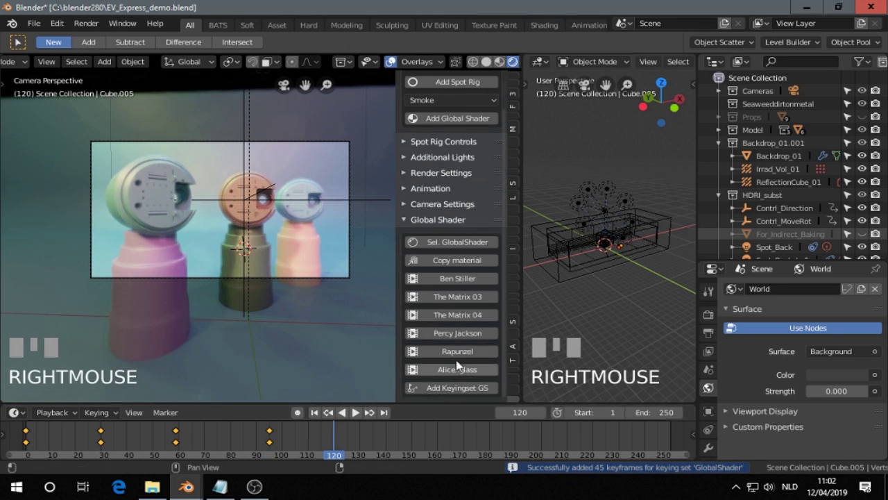
pyautogui.click(462, 356)
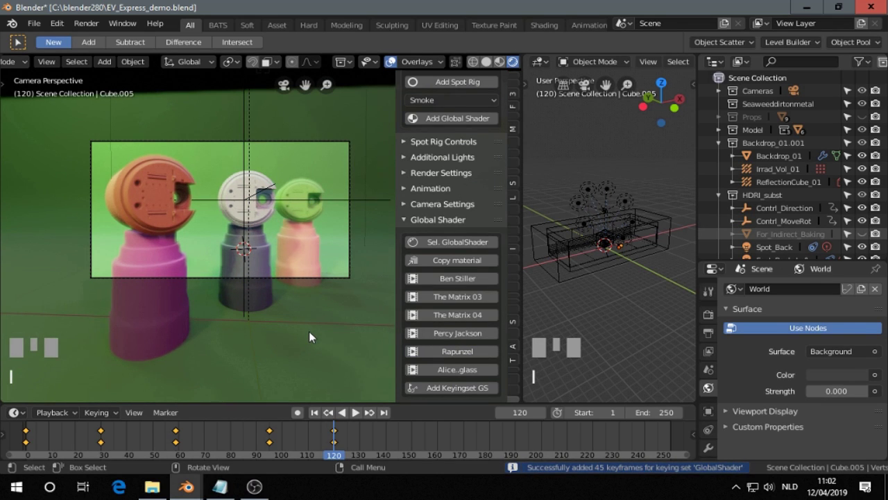
pyautogui.rightClick(384, 446)
pyautogui.moveTo(449, 376); pyautogui.dragTo(339, 423)
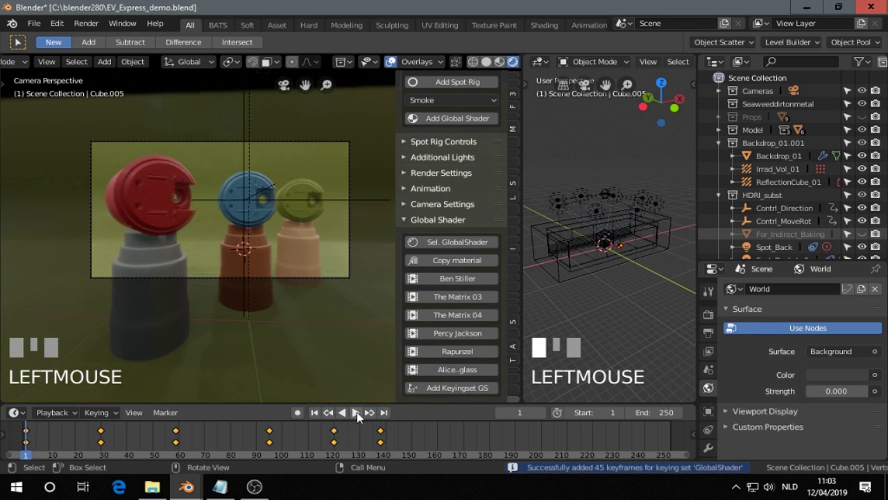
# Step: Play the animation through the camera, stop it, and scrub to a middle frame with a bottle selected
pyautogui.click(361, 417)
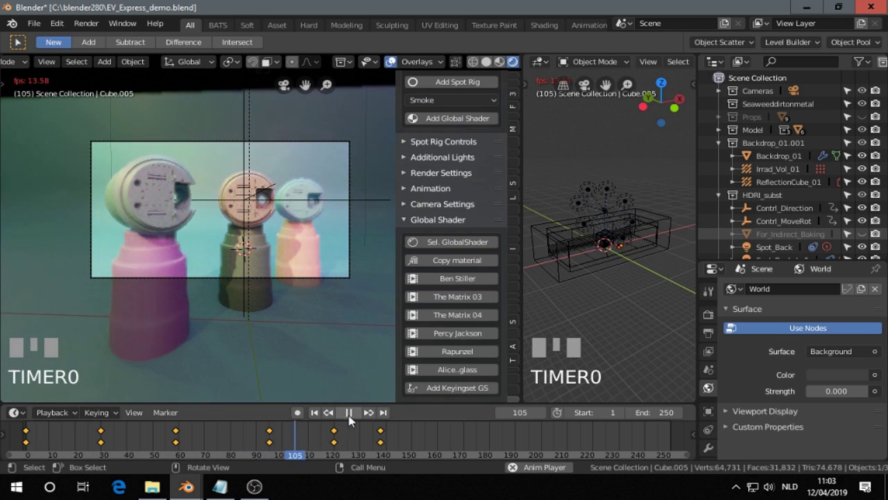
pyautogui.click(355, 417)
pyautogui.click(320, 416)
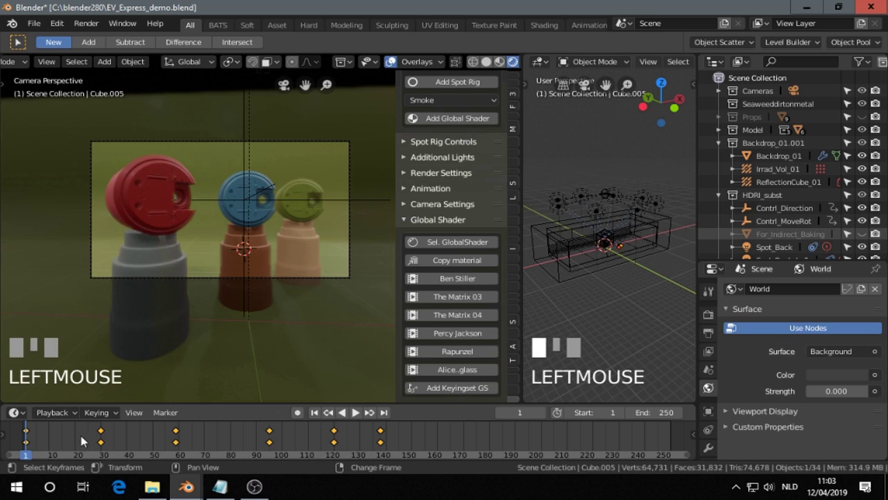
pyautogui.moveTo(75, 440); pyautogui.dragTo(432, 258)
pyautogui.click(290, 243)
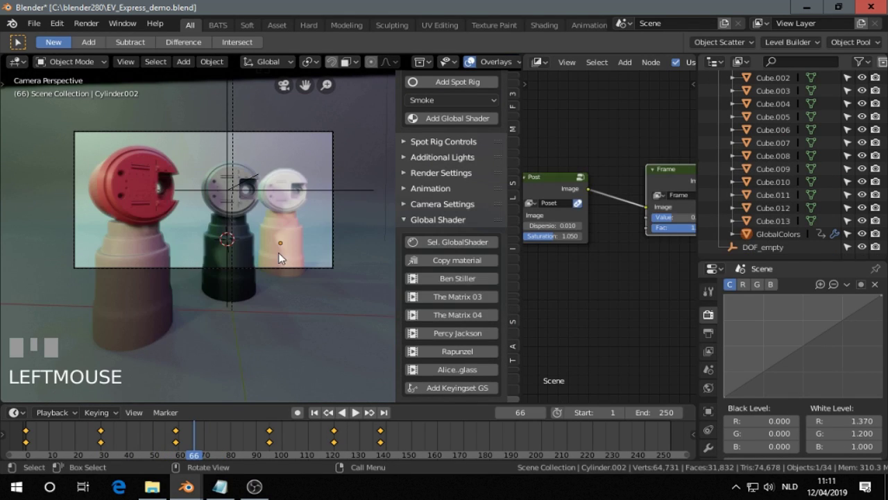
# Step: Leave camera view to select the GlobalColors object, then look through the scene camera again
pyautogui.press('KP_Decimal')
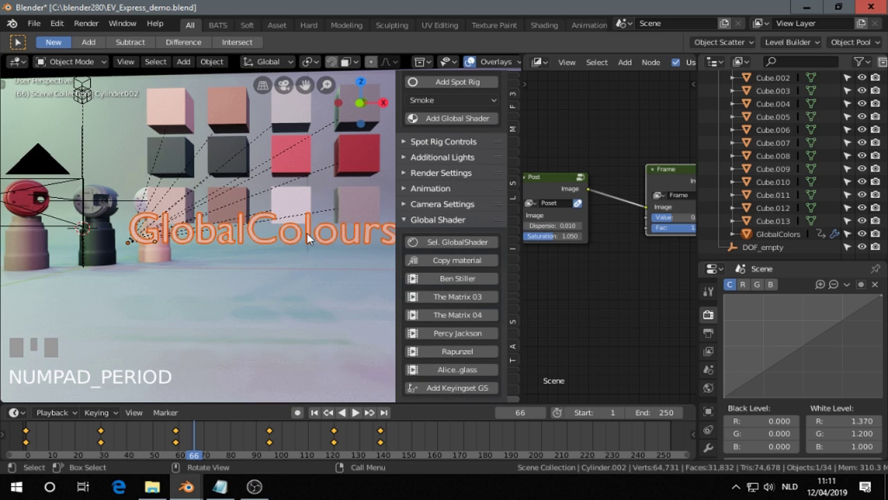
pyautogui.click(311, 239)
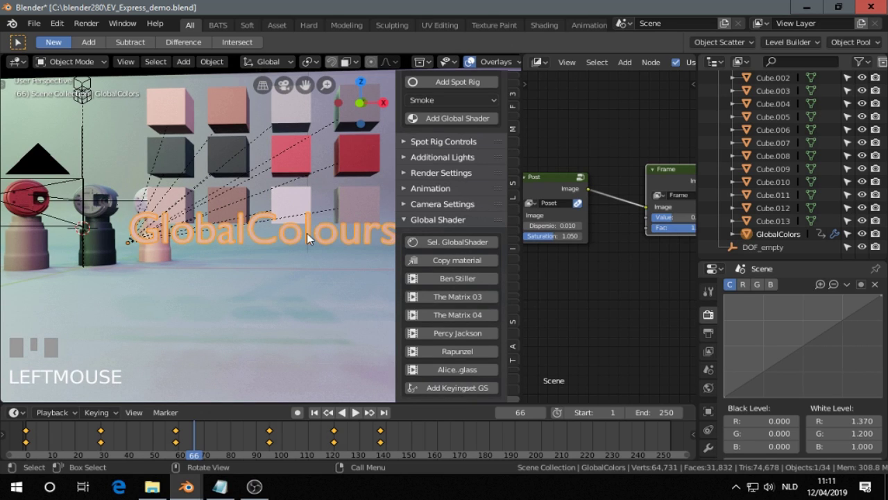
pyautogui.press('KP_0')
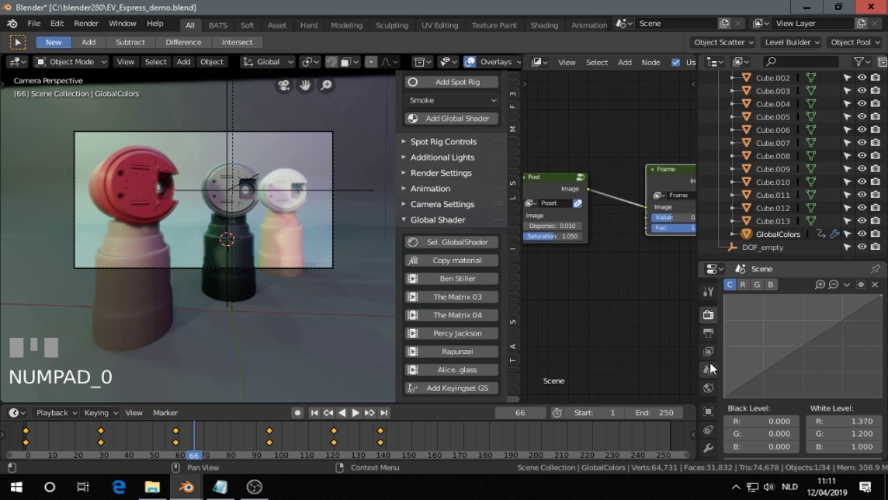
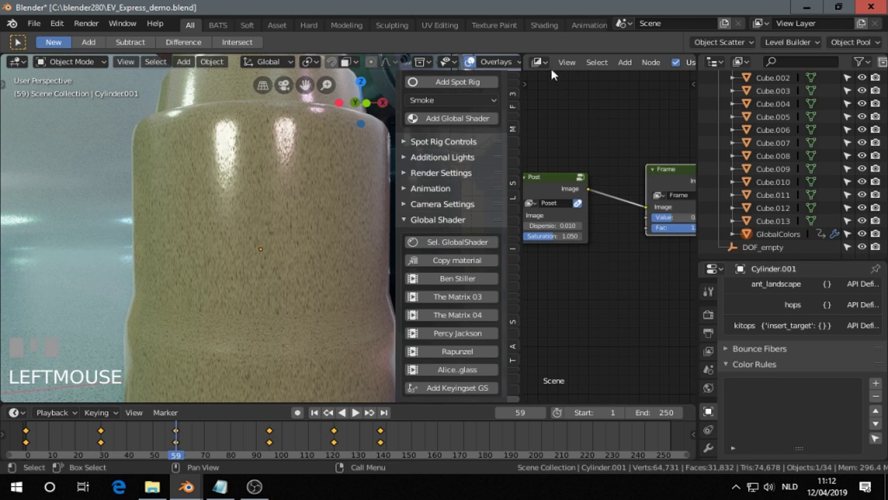
# Step: Turn the node area into a second 3D view showing GlobalColors' custom shader properties, orbited to face the bottles
pyautogui.moveTo(357, 411); pyautogui.dragTo(357, 410)
pyautogui.press('KP_Decimal')
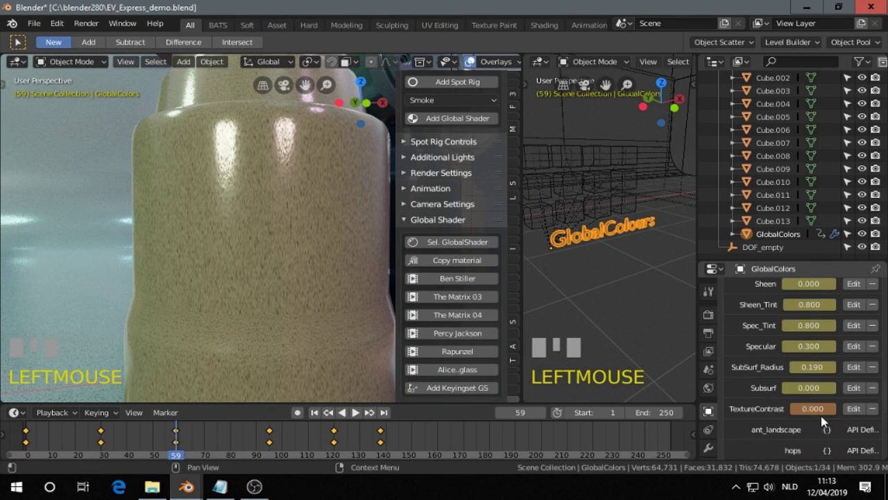
pyautogui.moveTo(357, 411); pyautogui.dragTo(357, 411)
pyautogui.middleClick(358, 411)
pyautogui.scroll(-3)
pyautogui.scroll(3)
pyautogui.middleClick(357, 411)
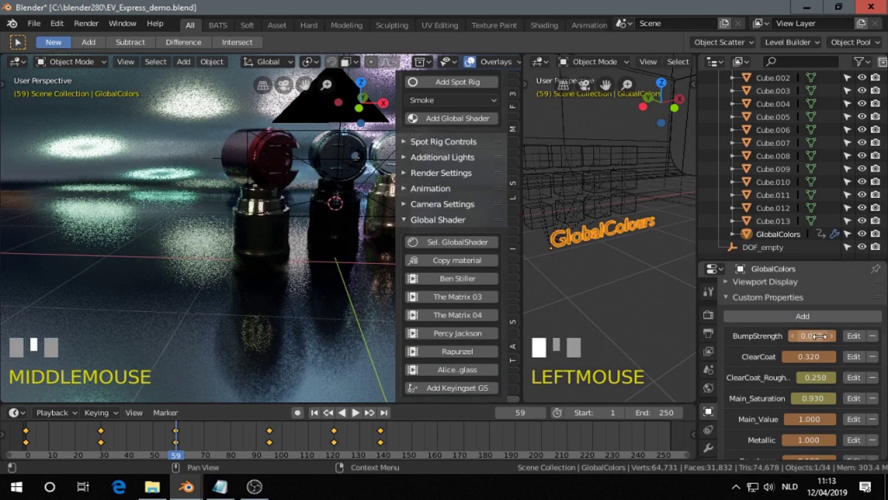
# Step: Set the shared shader's ClearCoat to 0.320 with 0.250 clearcoat roughness
pyautogui.moveTo(357, 411); pyautogui.dragTo(358, 411)
pyautogui.middleClick(357, 410)
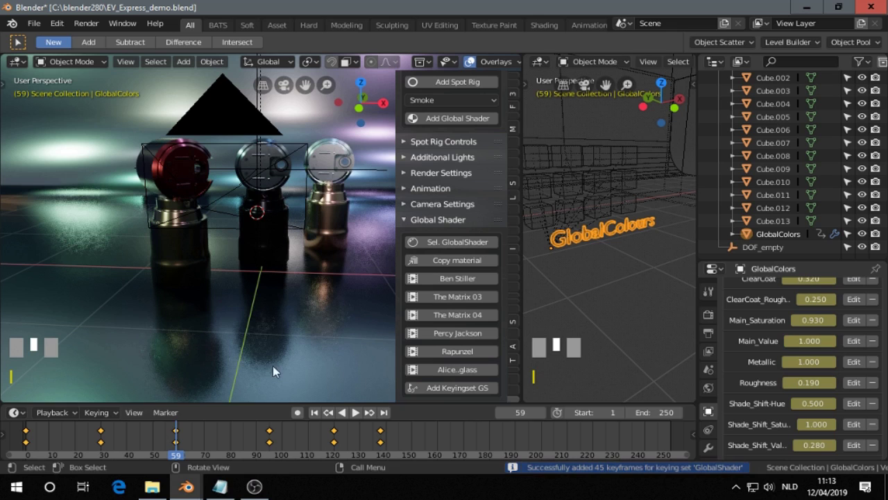
pyautogui.press('KP_0')
pyautogui.moveTo(358, 411); pyautogui.dragTo(357, 411)
# Step: Select the scene camera, view through it and move it closer to frame the bottles
pyautogui.click(357, 410)
pyautogui.press('KP_0')
pyautogui.scroll(-3)
pyautogui.moveTo(358, 411); pyautogui.dragTo(358, 411)
pyautogui.scroll(3)
pyautogui.moveTo(358, 411); pyautogui.dragTo(357, 411)
# Step: Play the animation in camera view so lighting and palette colours cycle at about 14 fps
pyautogui.click(158, 436)
pyautogui.moveTo(160, 437); pyautogui.dragTo(360, 415)
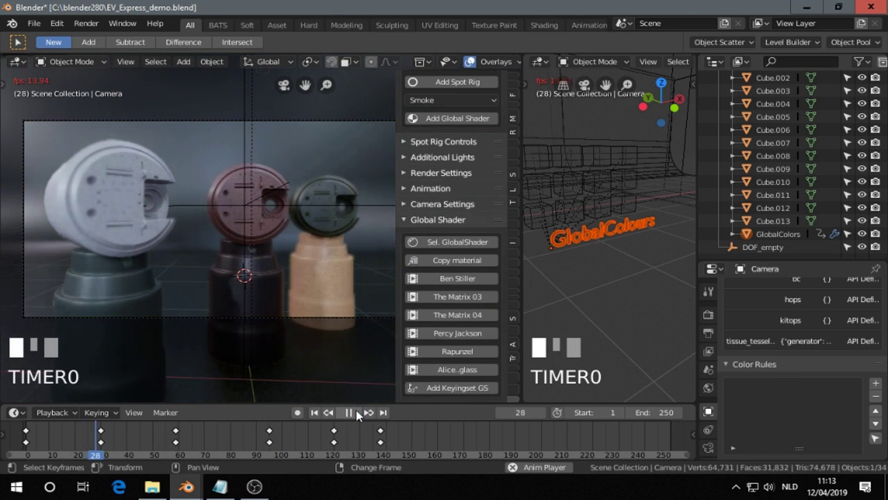